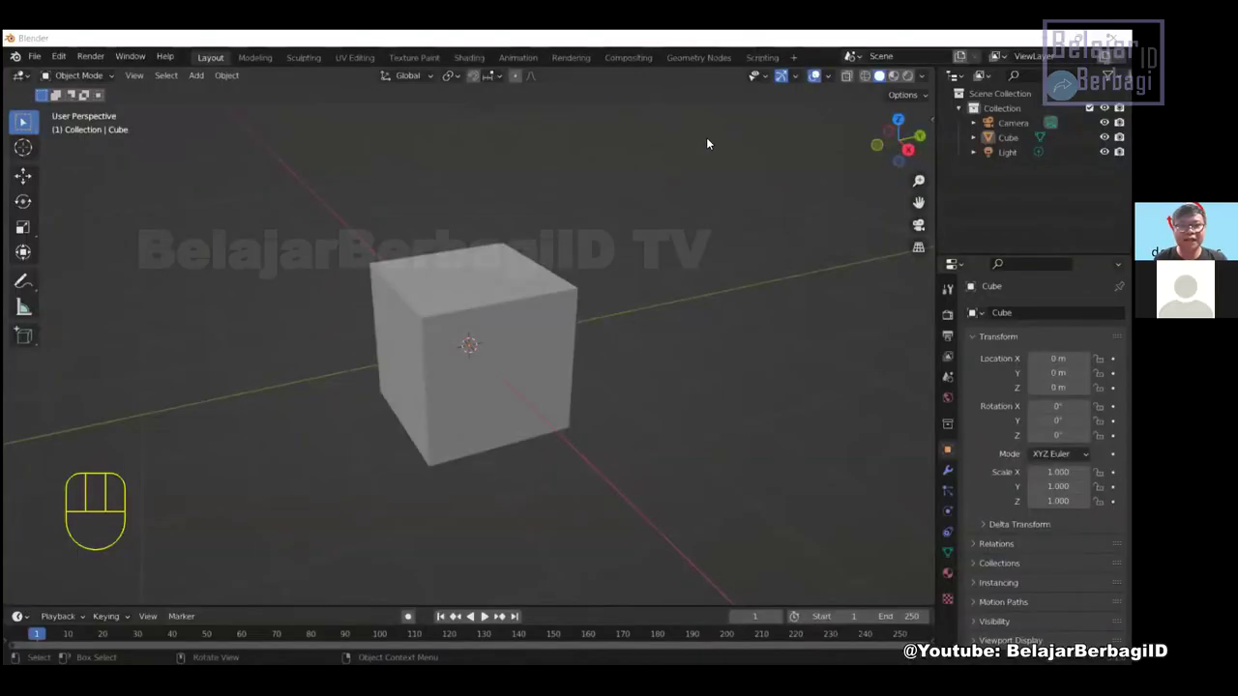
Select the default Cube in the 3D Viewport so it shows the orange outline
left_click(697, 224)
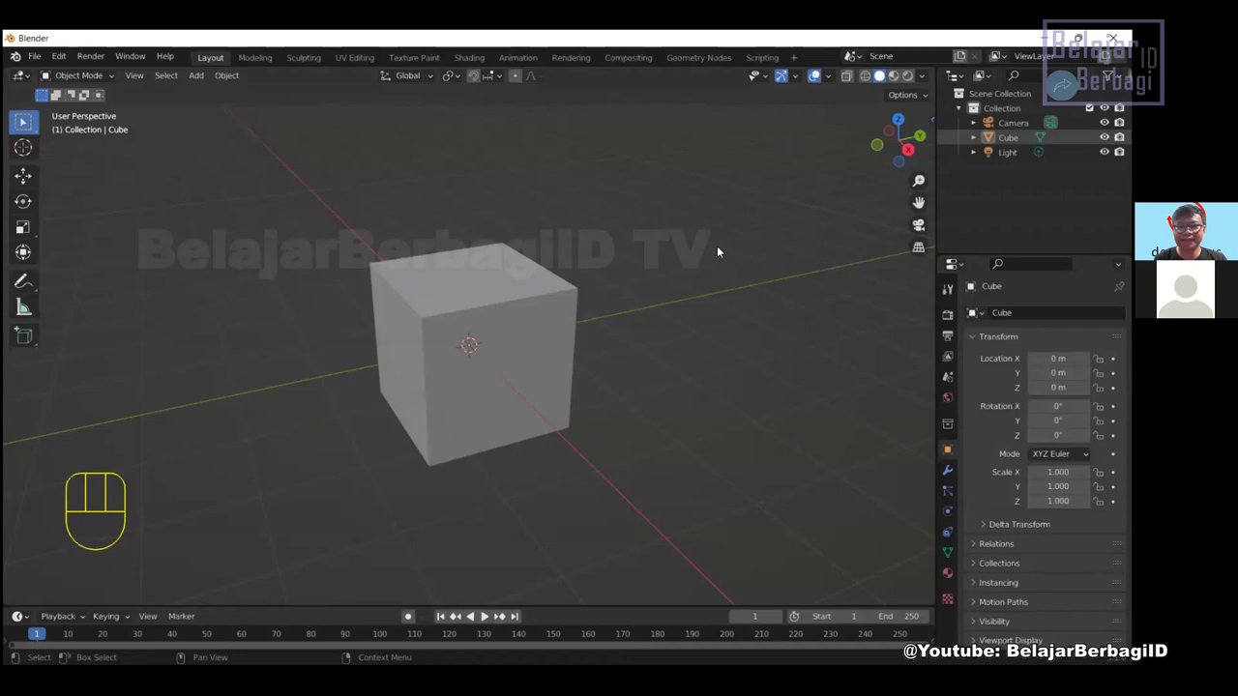
left_click(719, 247)
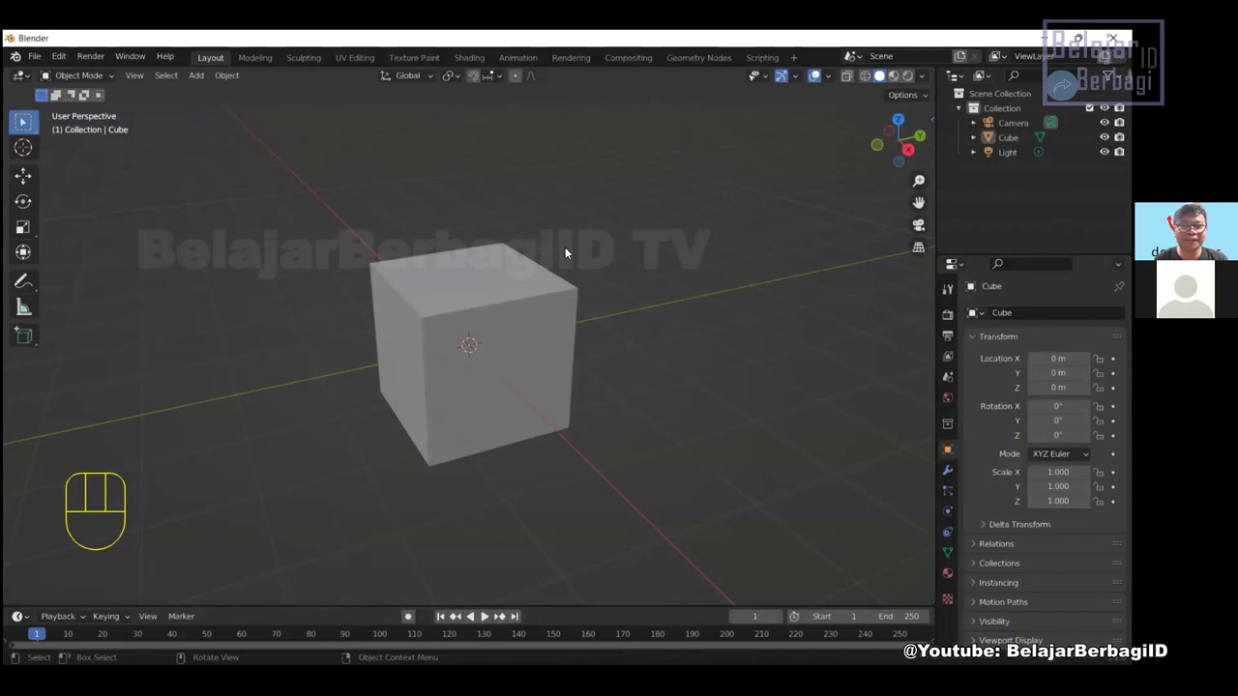
left_click(525, 265)
scroll("up", 3)
scroll("up", 3)
scroll("down", 3)
scroll("up", 3)
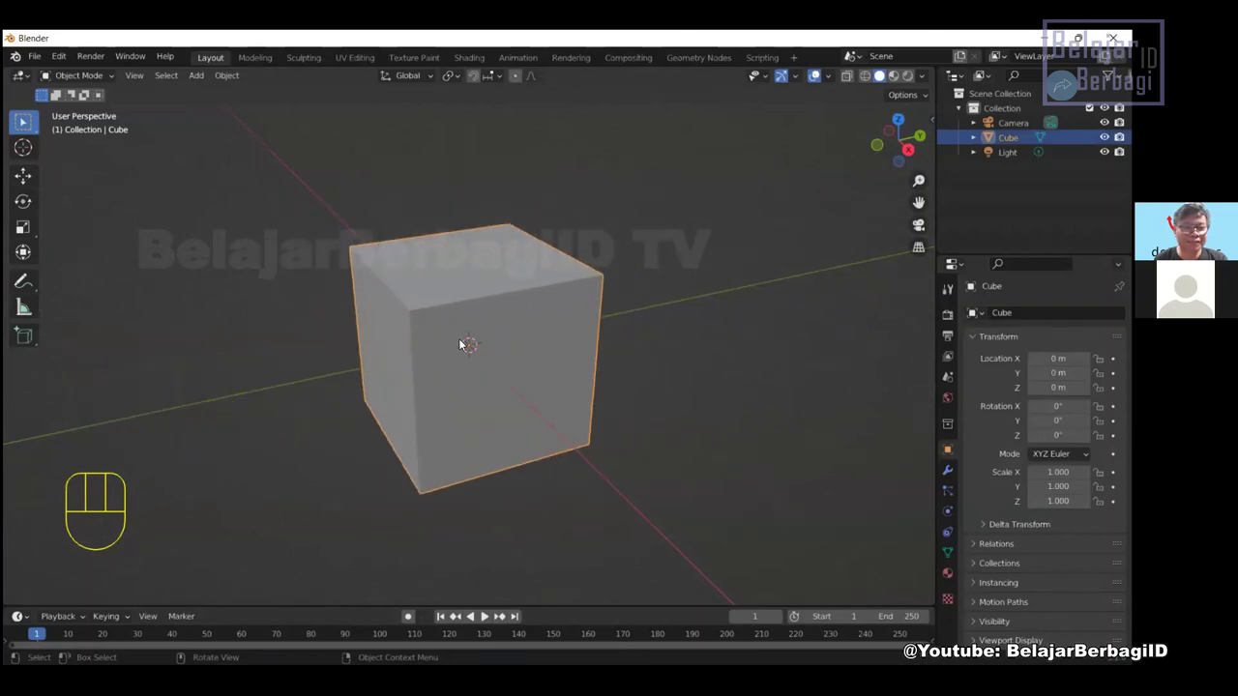
scroll("down", 3)
scroll("up", 3)
scroll("down", 3)
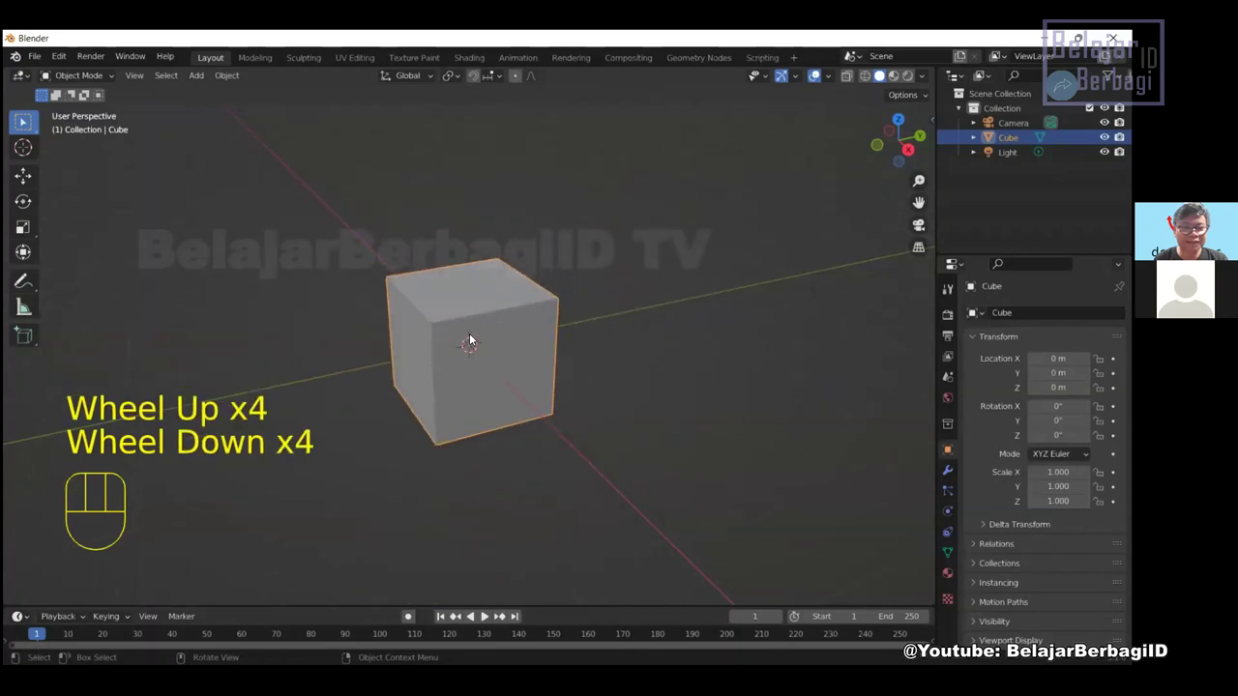
scroll("up", 3)
scroll("down", 3)
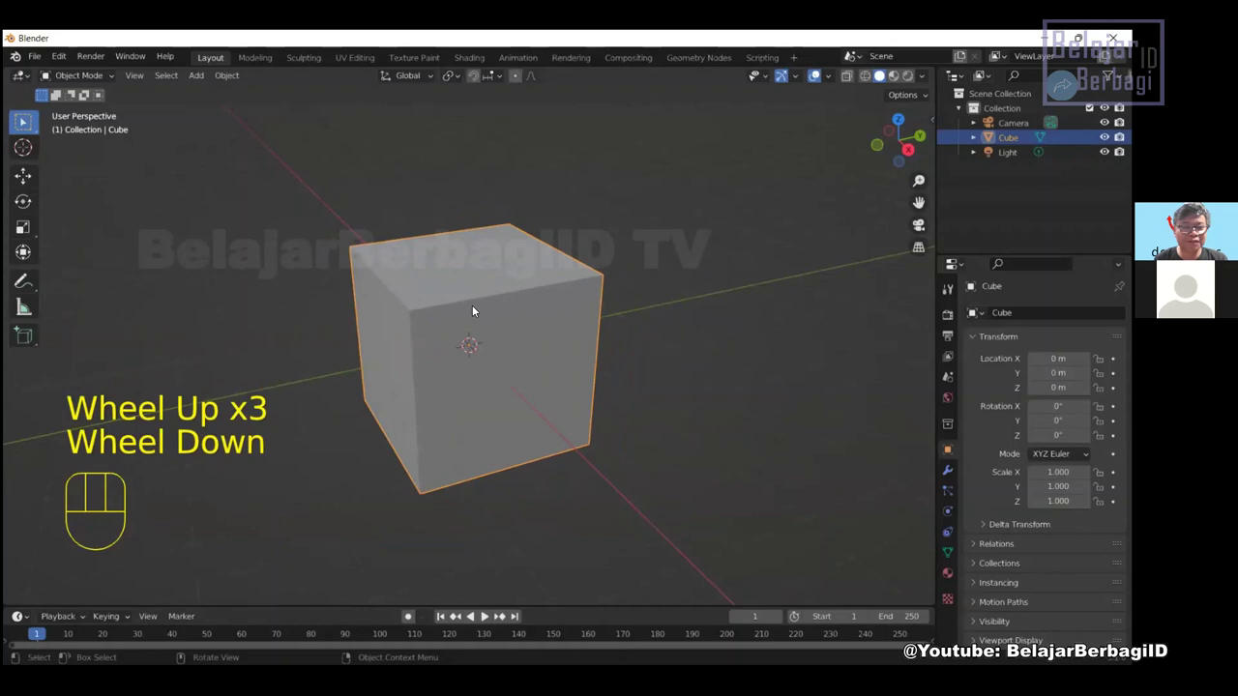
Activate the Move tool from the left toolbar with the Cube still selected
left_click(486, 271)
left_click(487, 270)
left_click(486, 271)
left_click(487, 271)
left_click(486, 271)
double_click(486, 271)
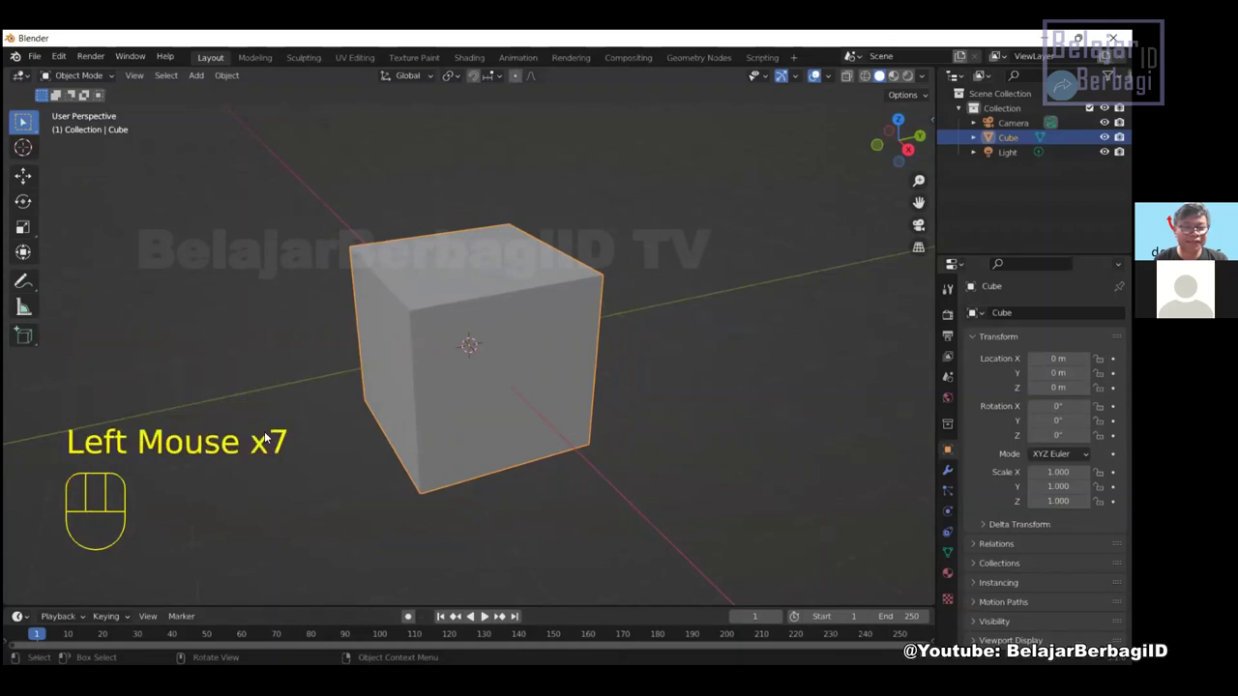
left_click(471, 284)
double_click(471, 283)
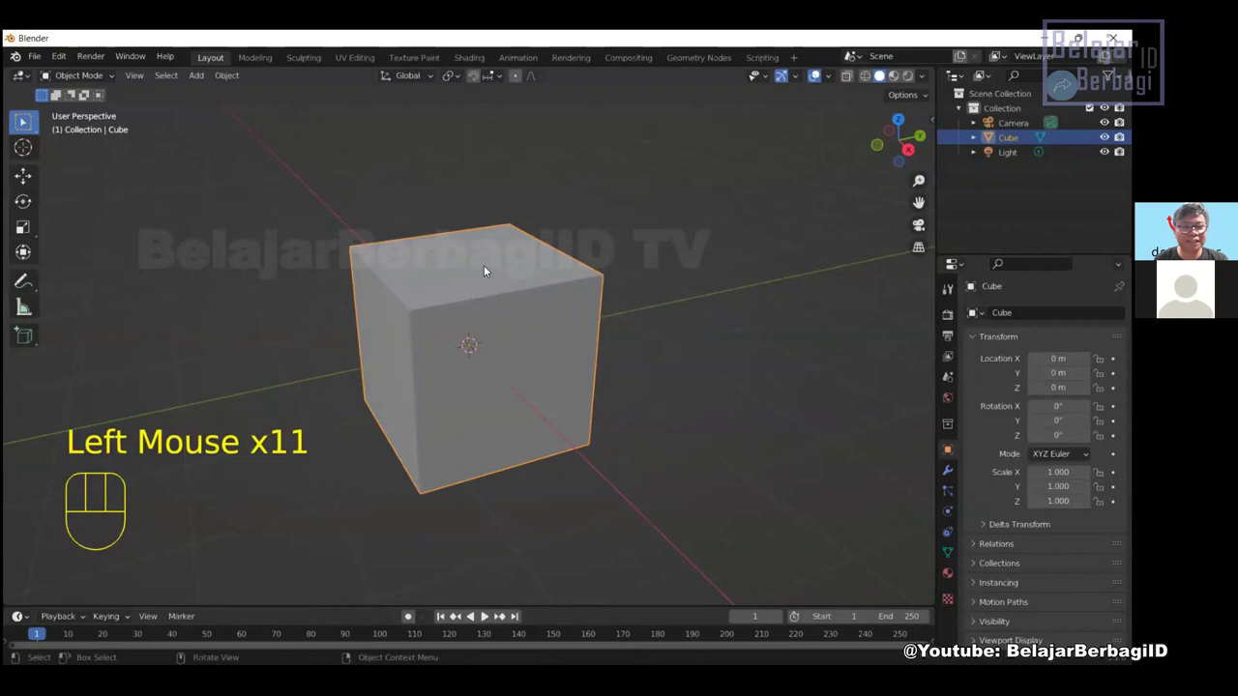
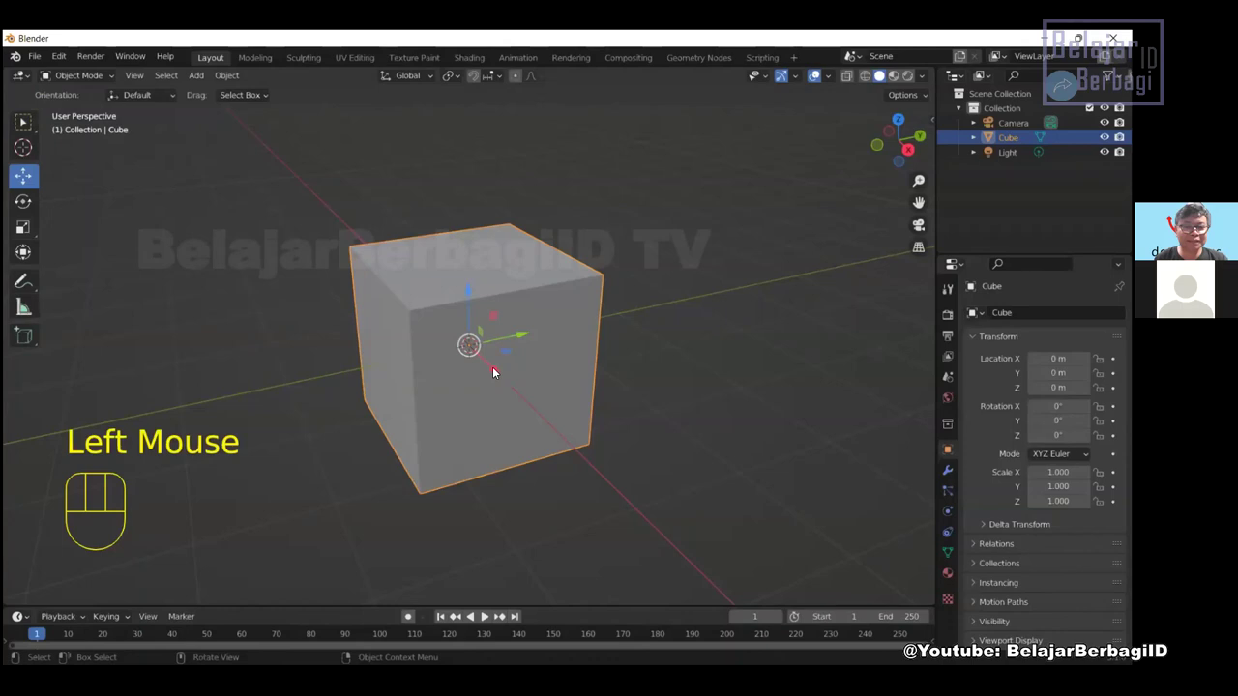
left_click_drag(495, 369, 371, 271)
key("ctrl+z")
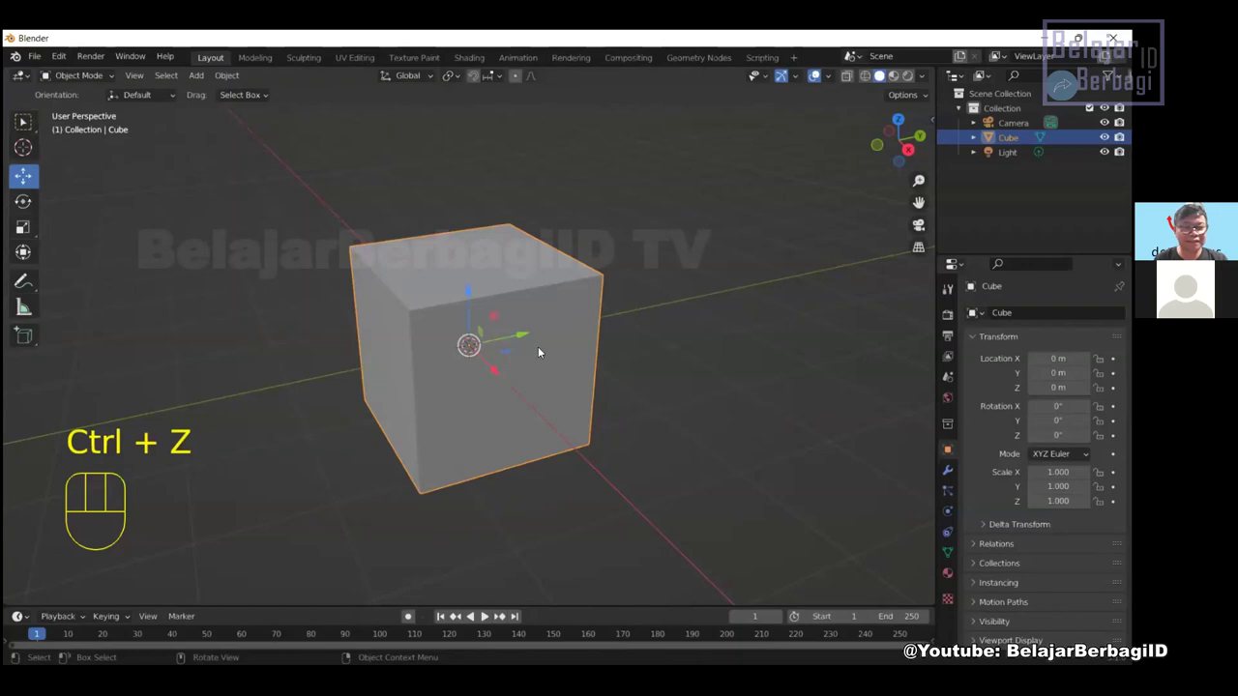
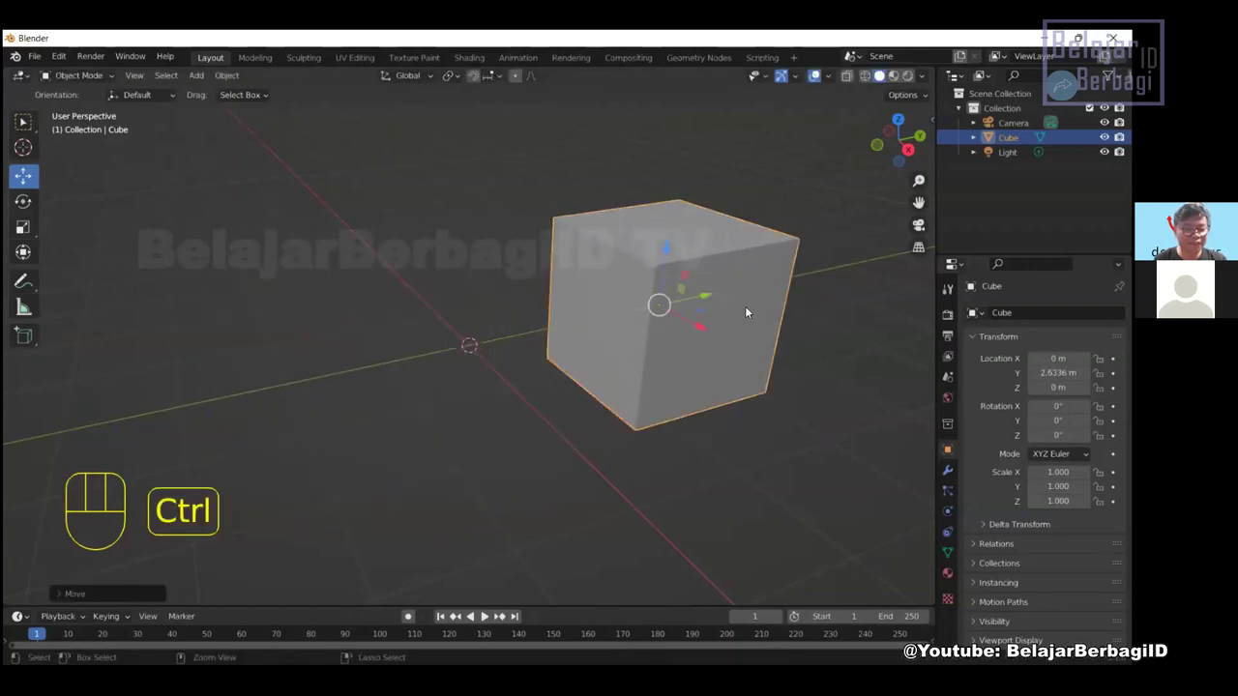
key("ctrl+z")
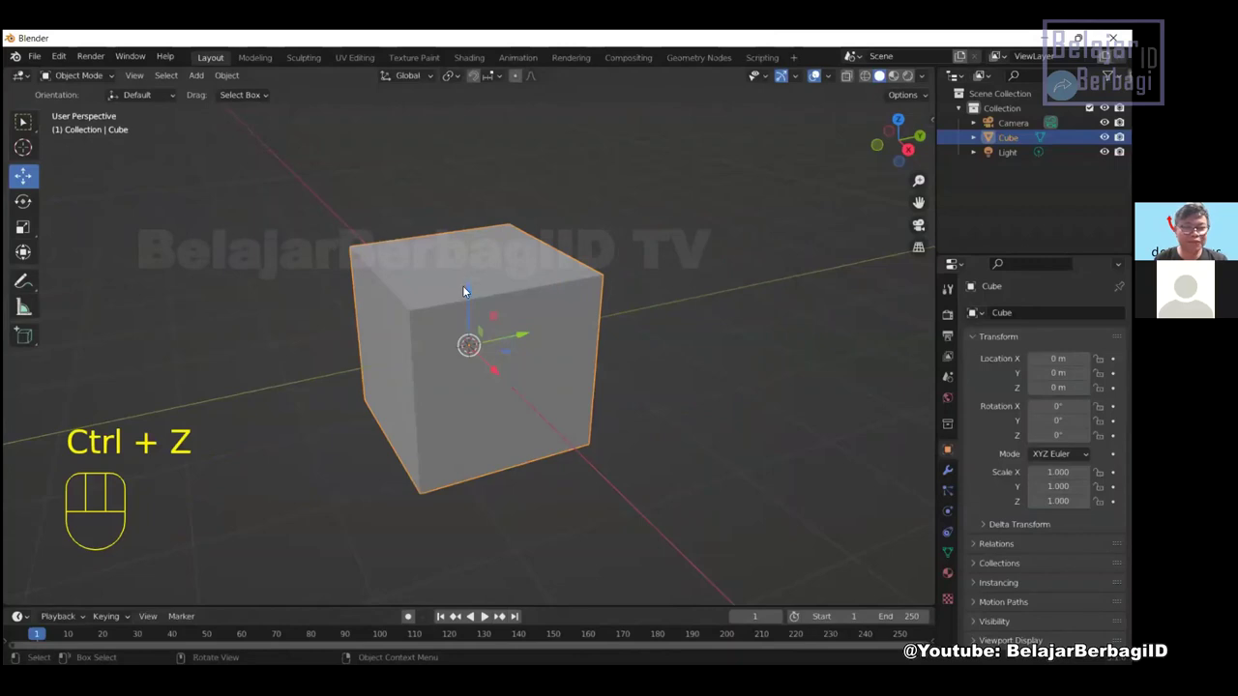
left_click_drag(472, 286, 472, 197)
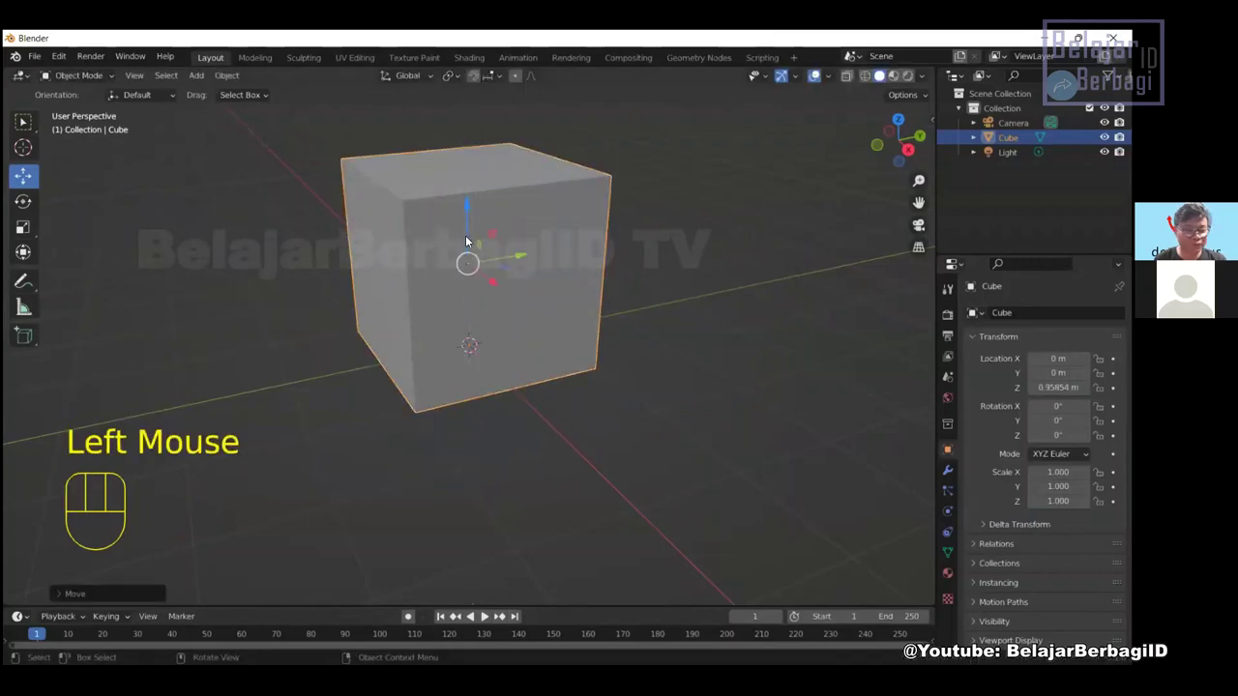
key("ctrl+z")
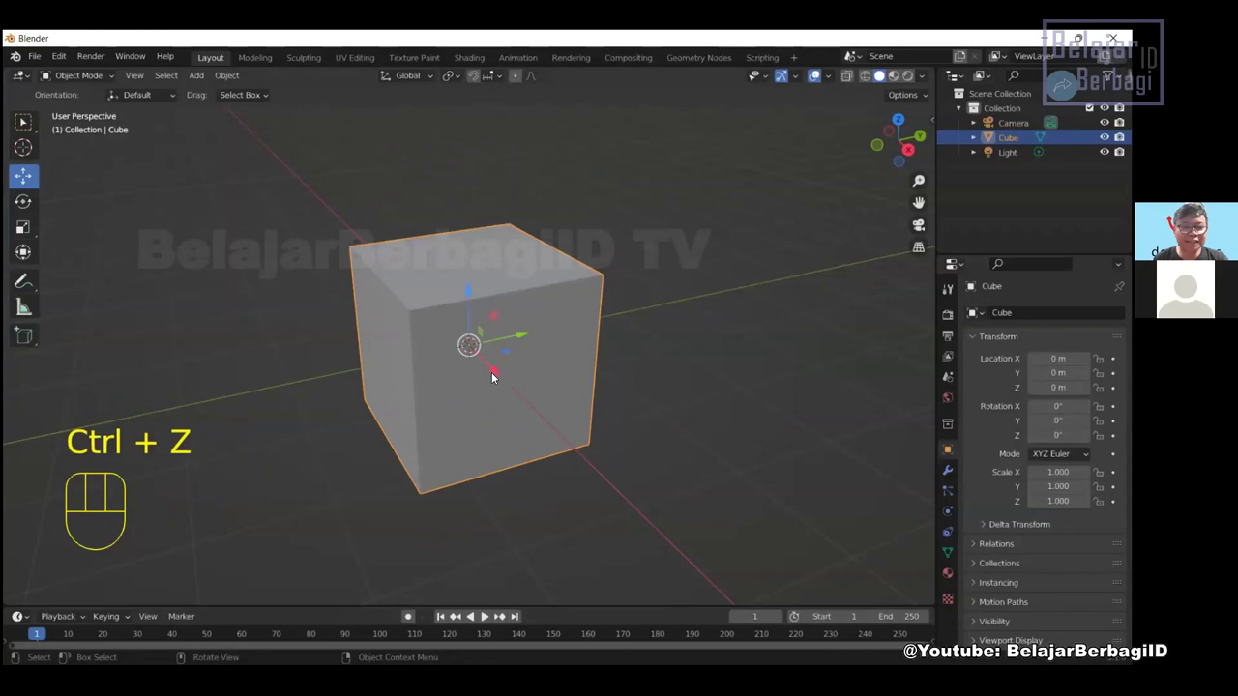